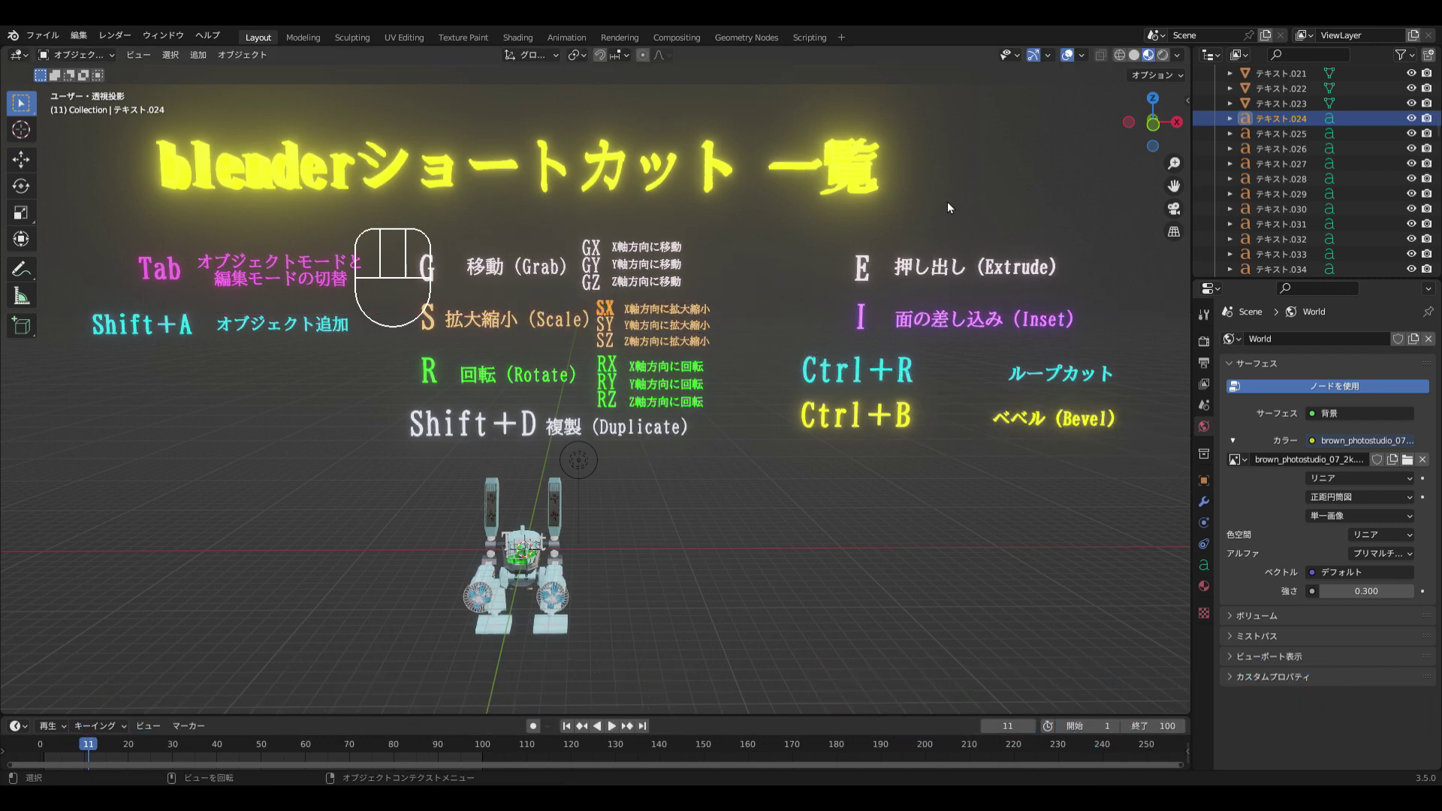
# Stretch a shortcut sign along the Y axis, then inspect the signs from behind and up close
pyautogui.press('s')
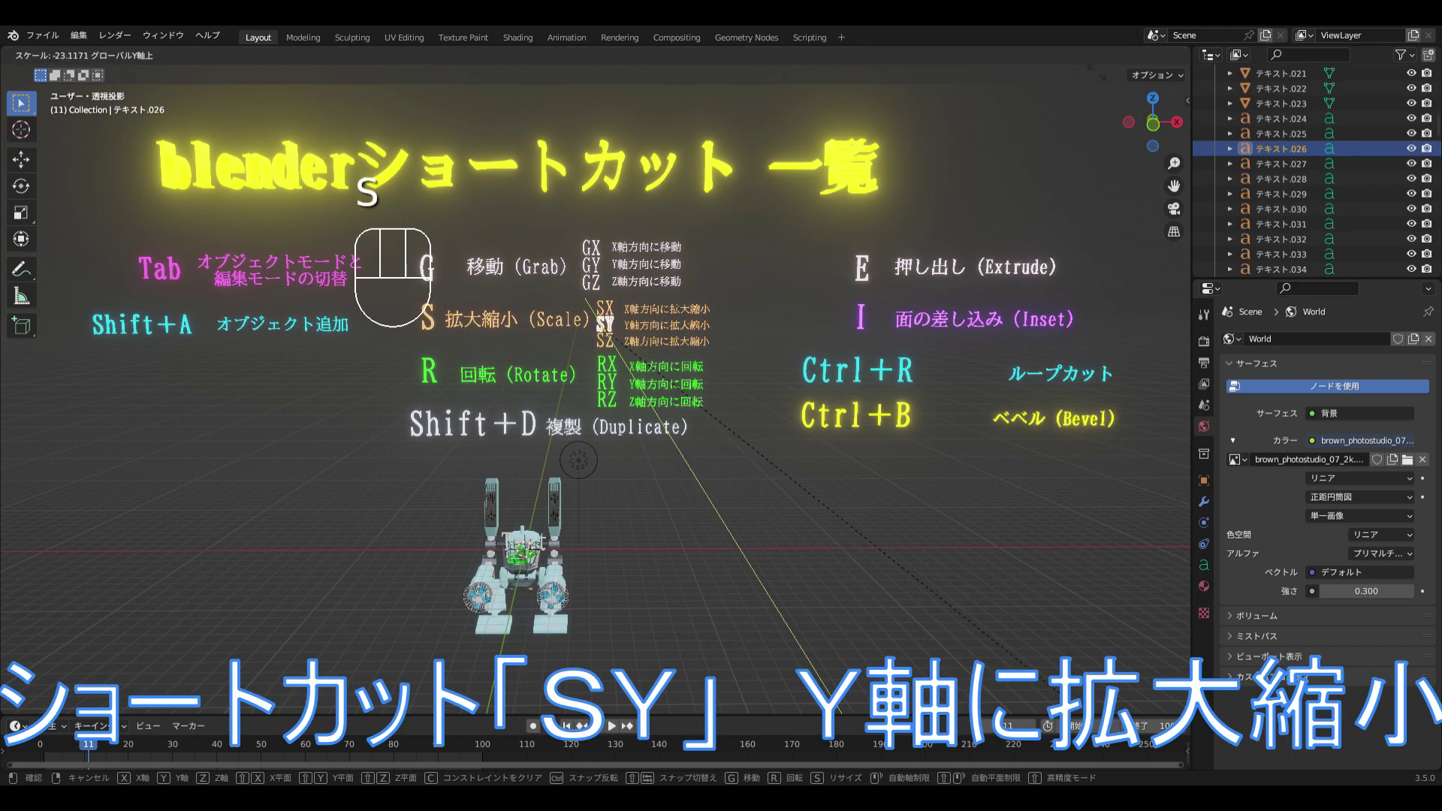
pyautogui.moveTo(758, 483); pyautogui.dragTo(444, 498)
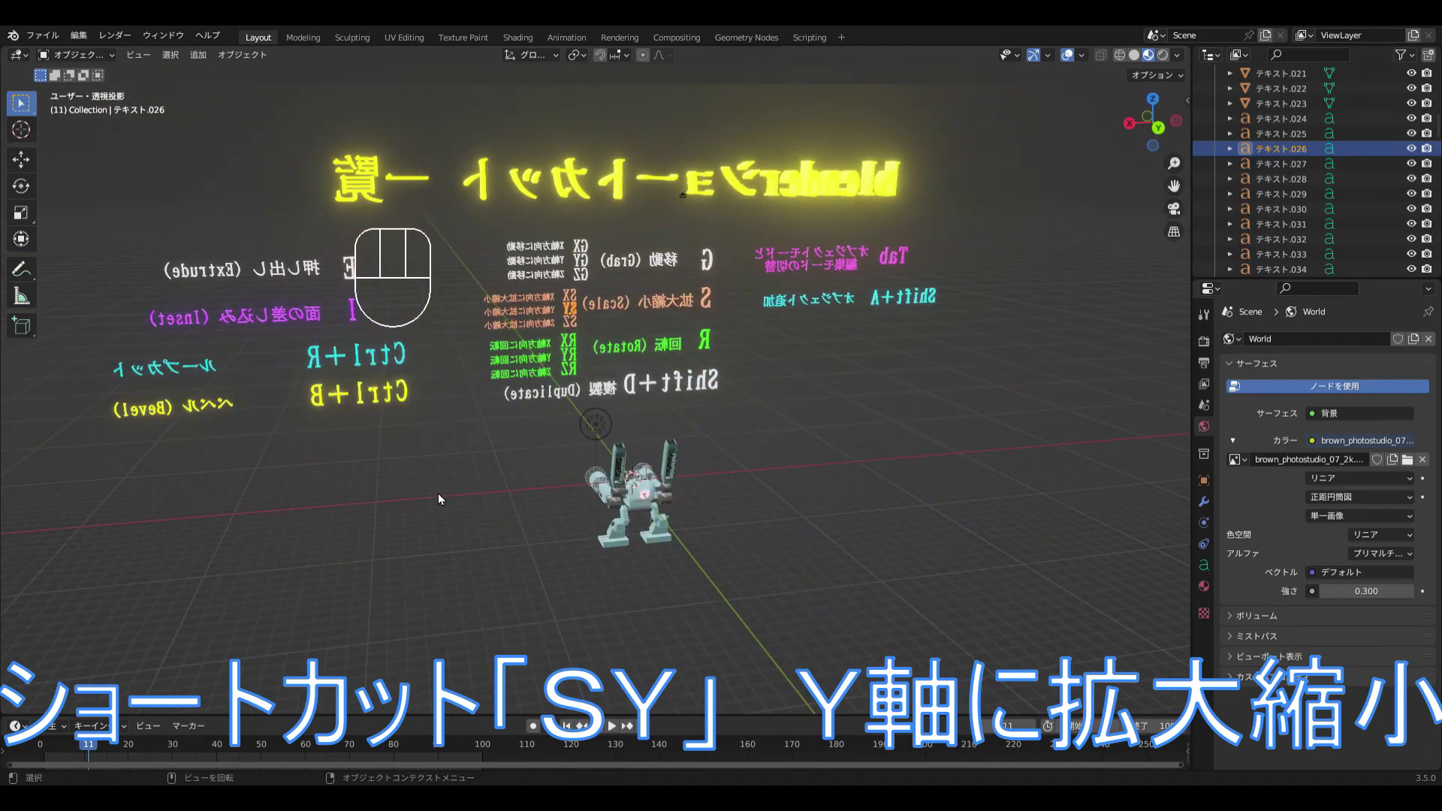
pyautogui.moveTo(461, 500); pyautogui.dragTo(720, 489)
pyautogui.moveTo(722, 492); pyautogui.dragTo(746, 495)
pyautogui.moveTo(592, 338); pyautogui.dragTo(637, 456)
pyautogui.press('s')
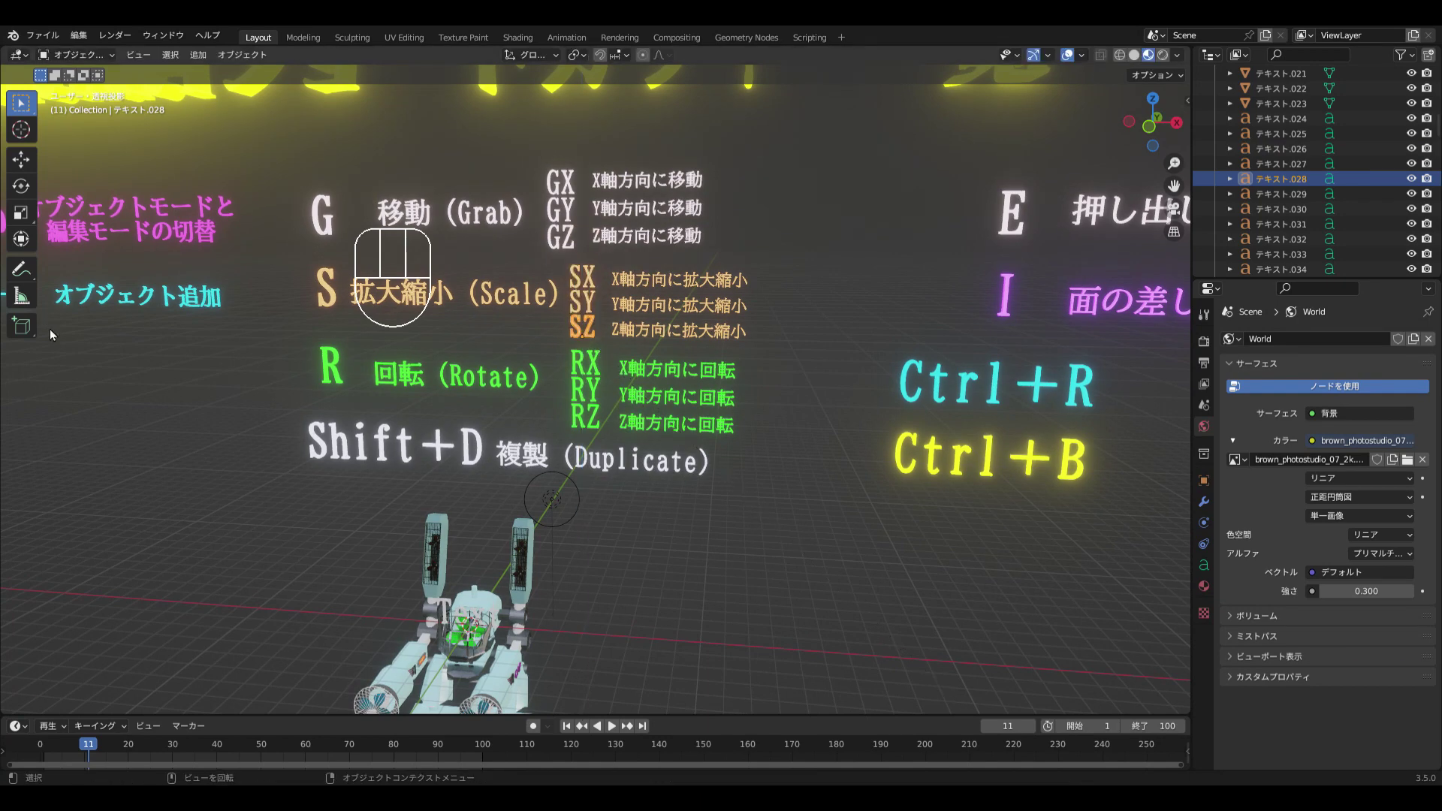
# Deselect the sign, pull the view back and select the Scale sign's text objects together
pyautogui.click(781, 329)
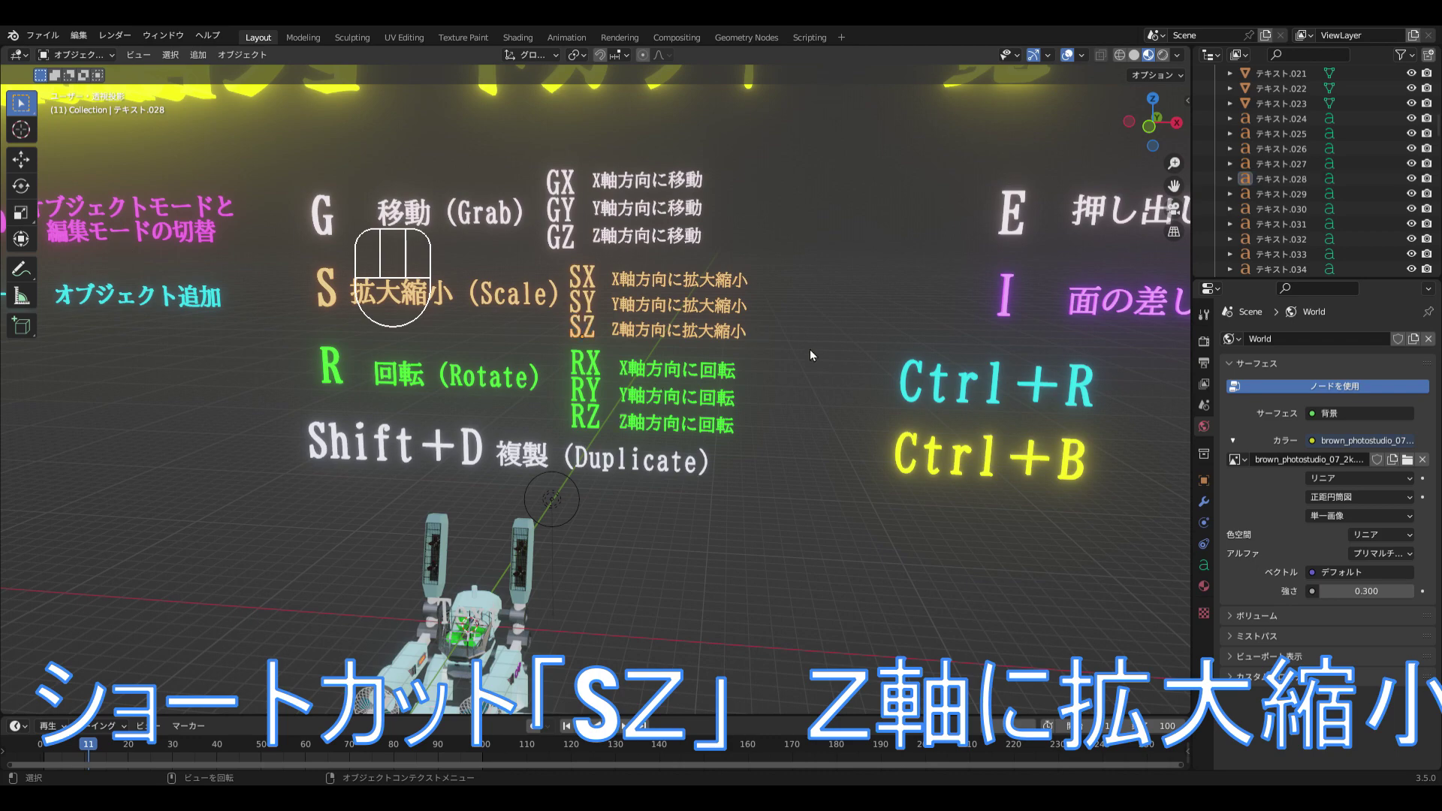
pyautogui.moveTo(817, 367); pyautogui.dragTo(835, 365)
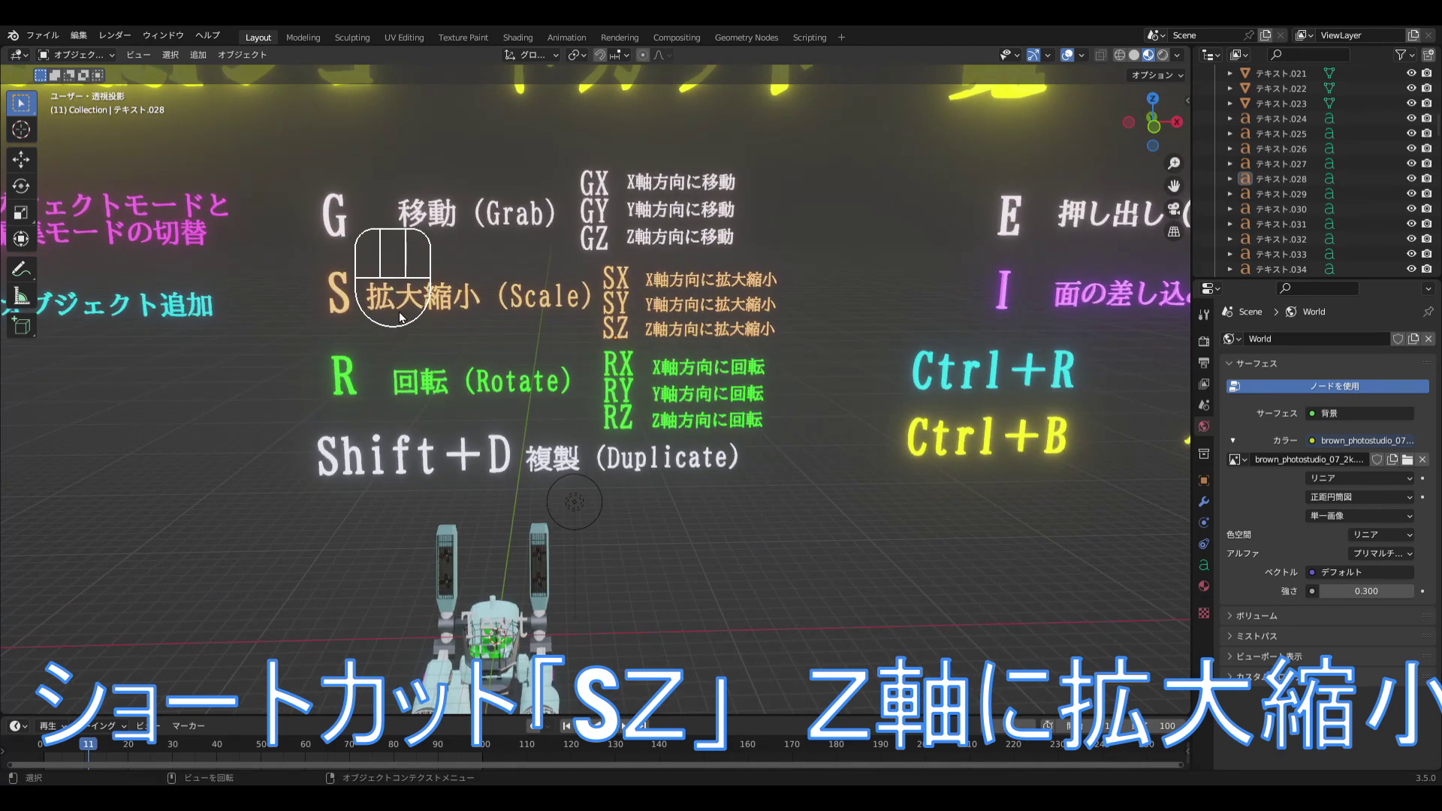
pyautogui.moveTo(349, 300); pyautogui.dragTo(830, 352)
pyautogui.moveTo(829, 354); pyautogui.dragTo(754, 361)
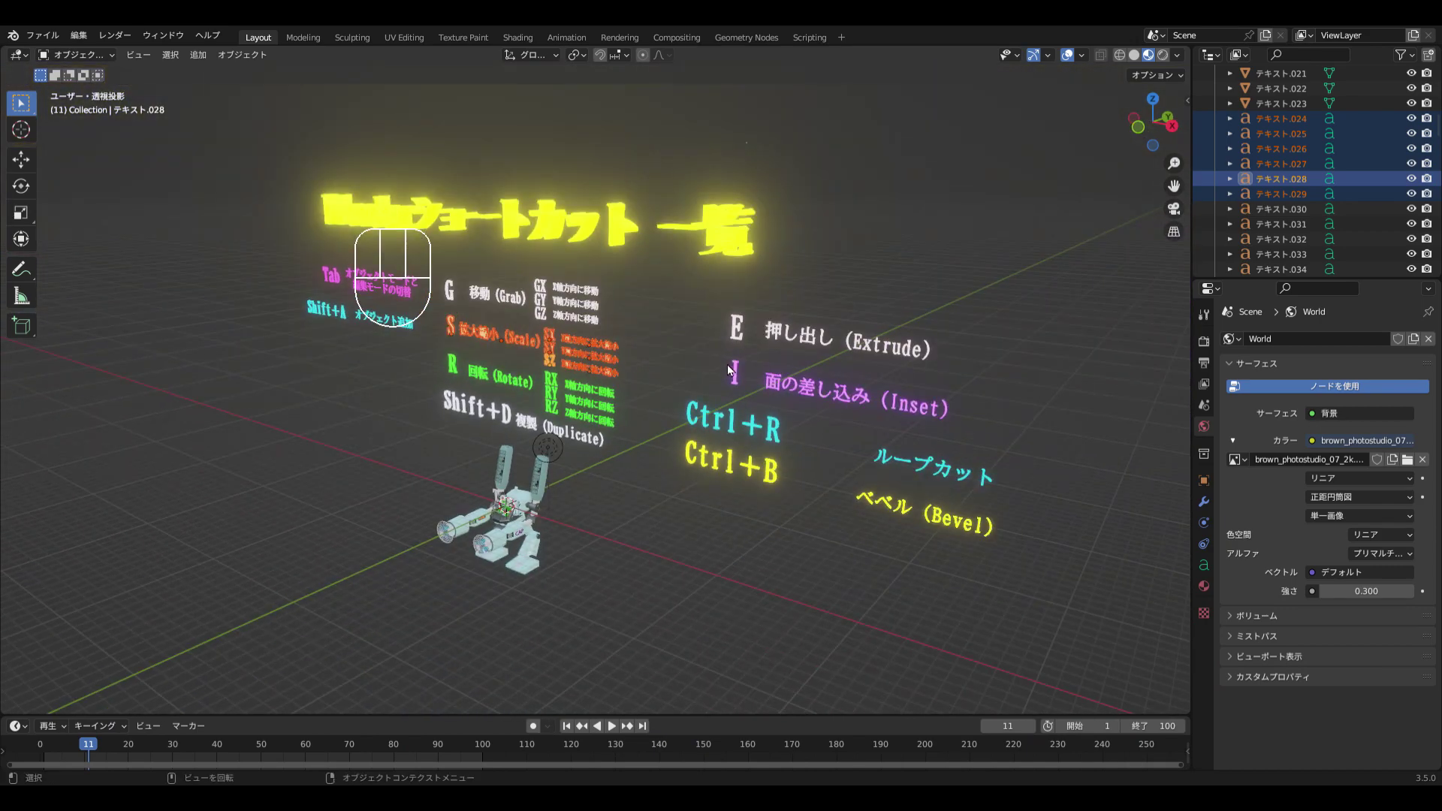
# Move the orange Scale sign to the left of the robot with G
pyautogui.press('g')
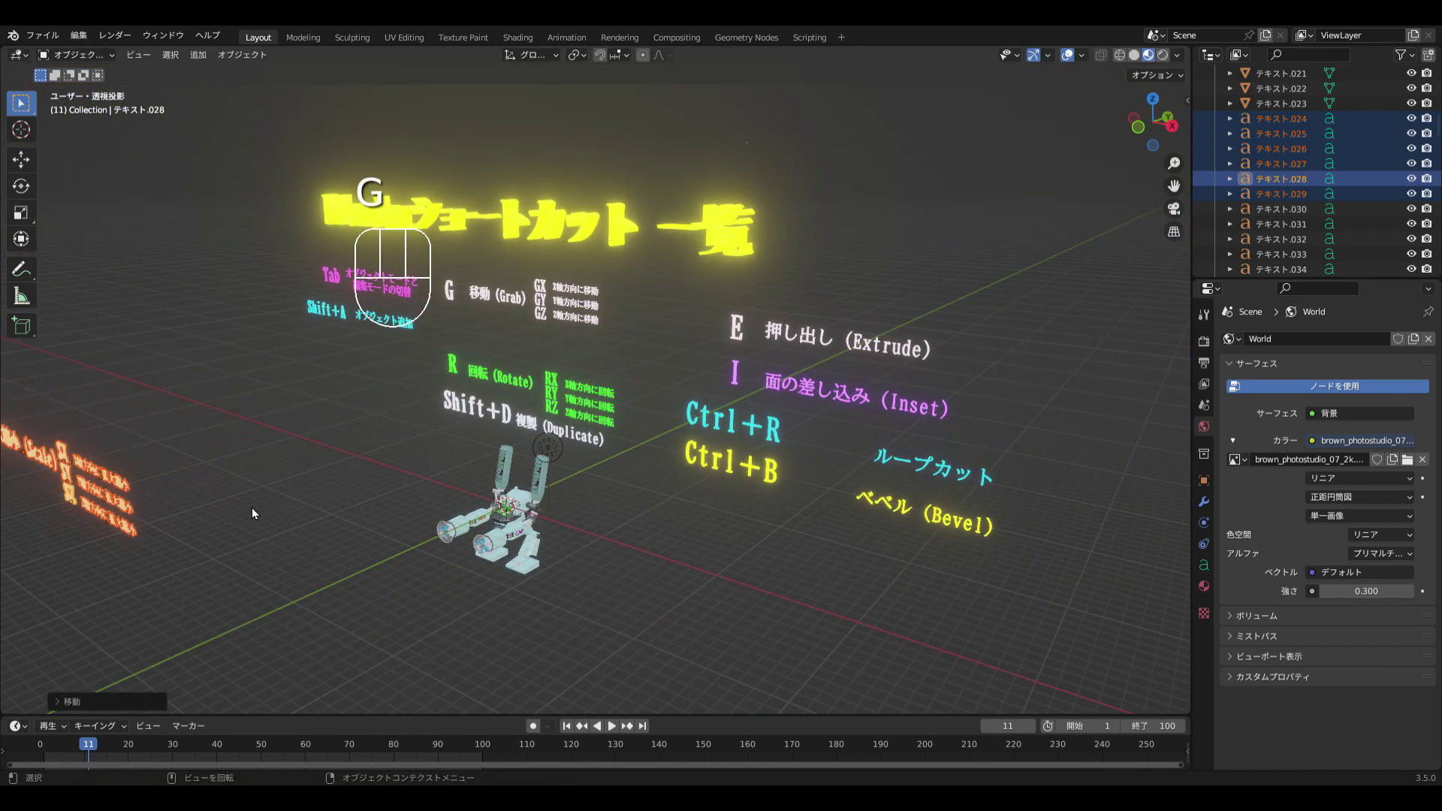
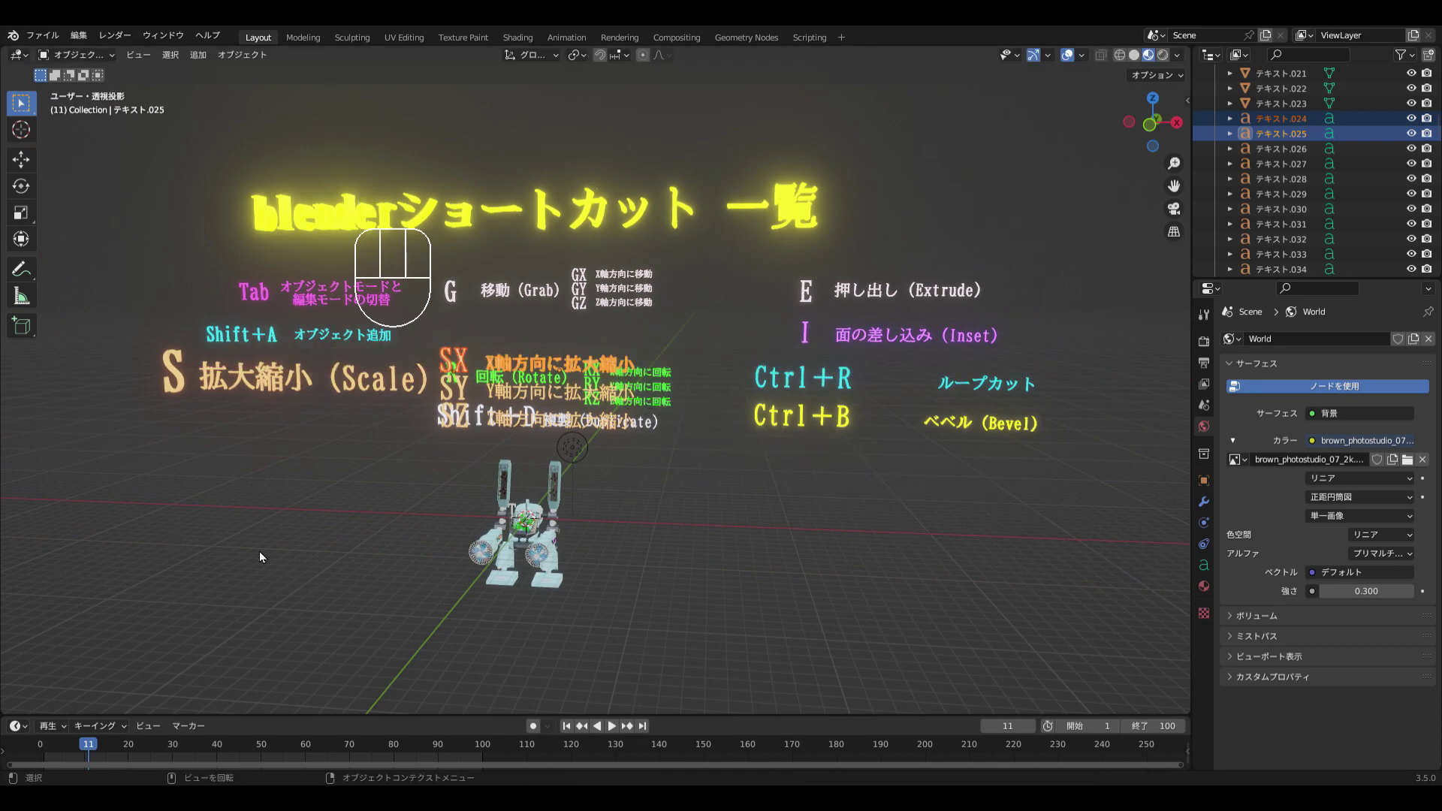
# Stretch the SX/SY/SZ lines of the Scale sign vertically along the Z axis and orbit around it
pyautogui.moveTo(281, 529); pyautogui.dragTo(263, 534)
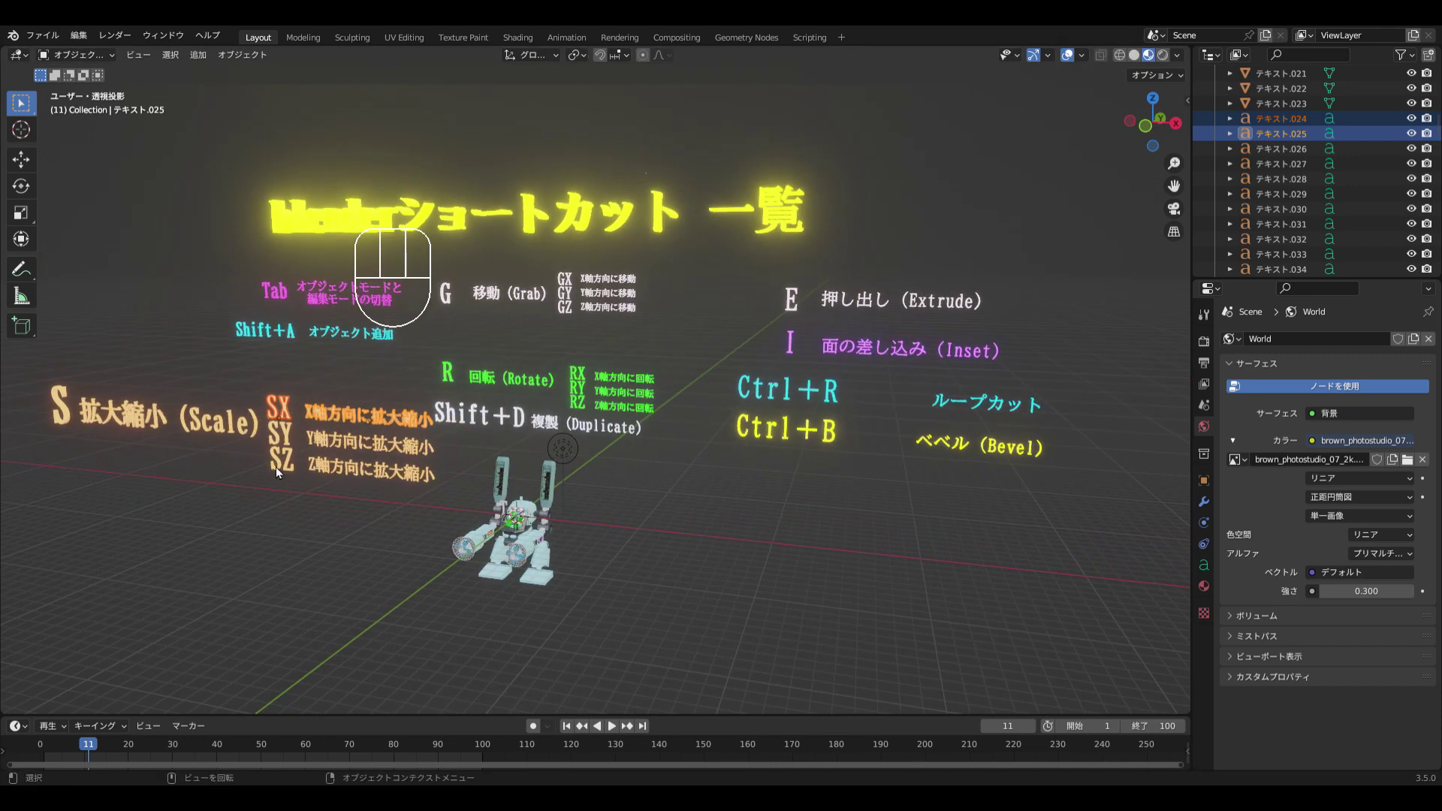
pyautogui.click(283, 464)
pyautogui.press('s')
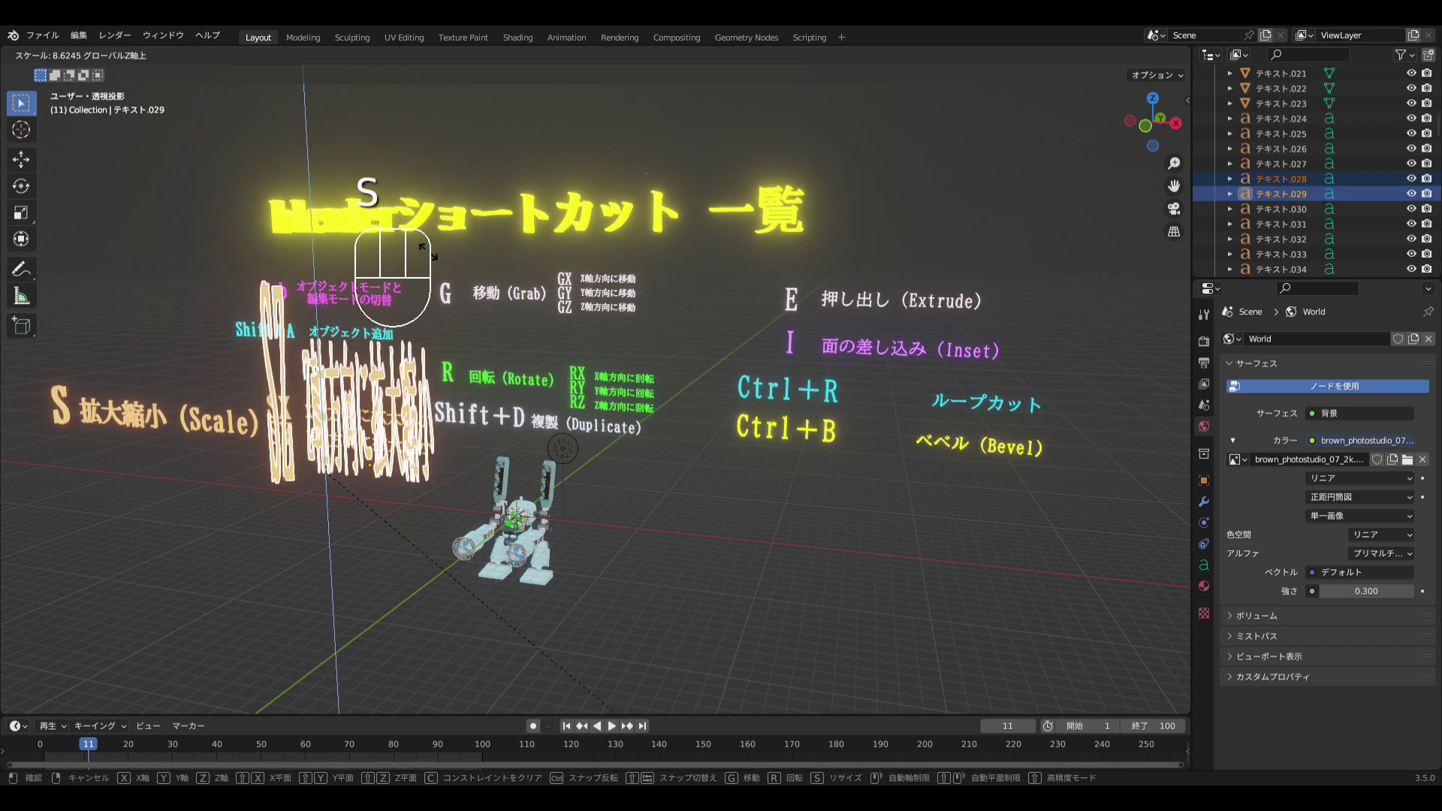
pyautogui.middleClick(903, 609)
pyautogui.moveTo(875, 608); pyautogui.dragTo(883, 591)
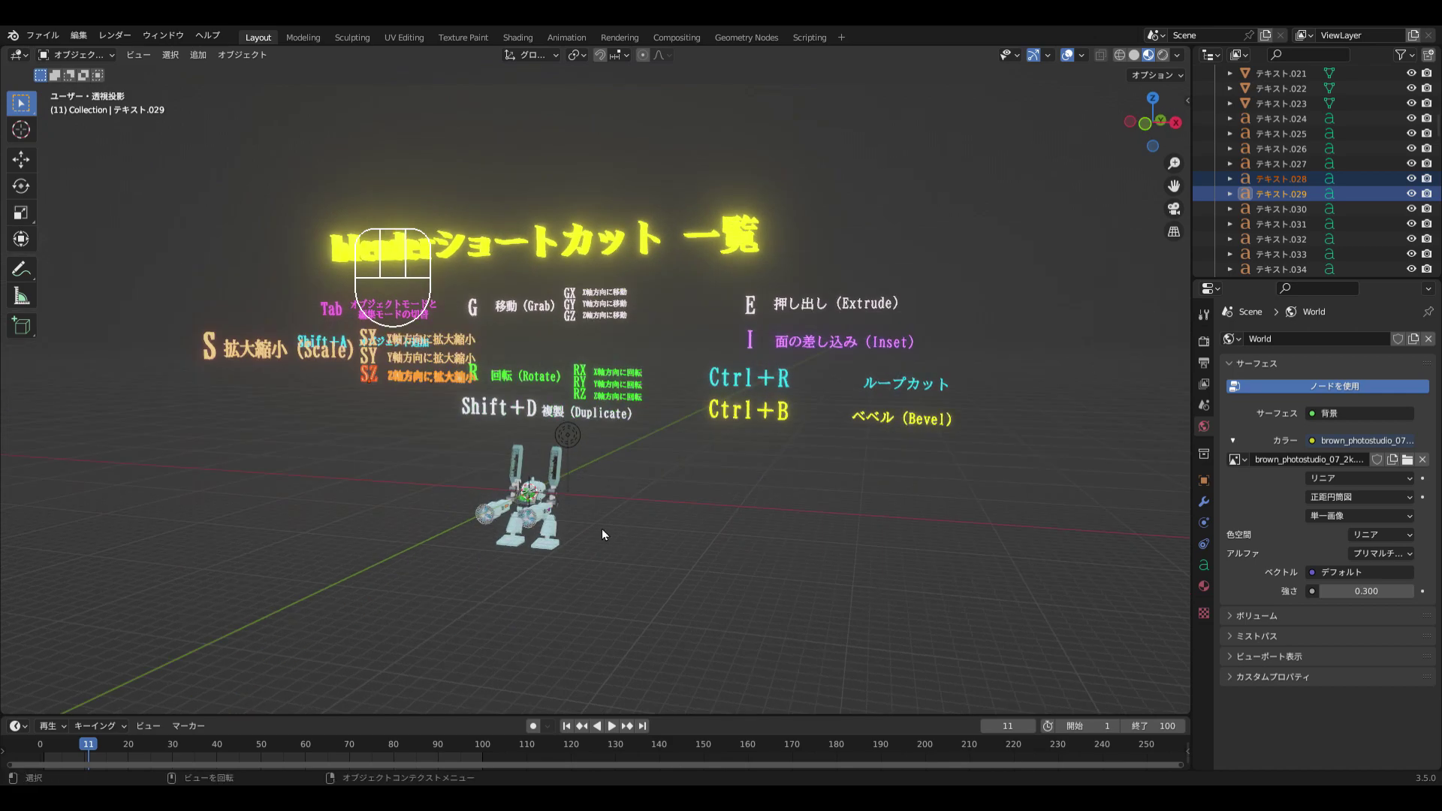
# Select and frame the robot up close, then start animation playback with the pink particles
pyautogui.click(543, 505)
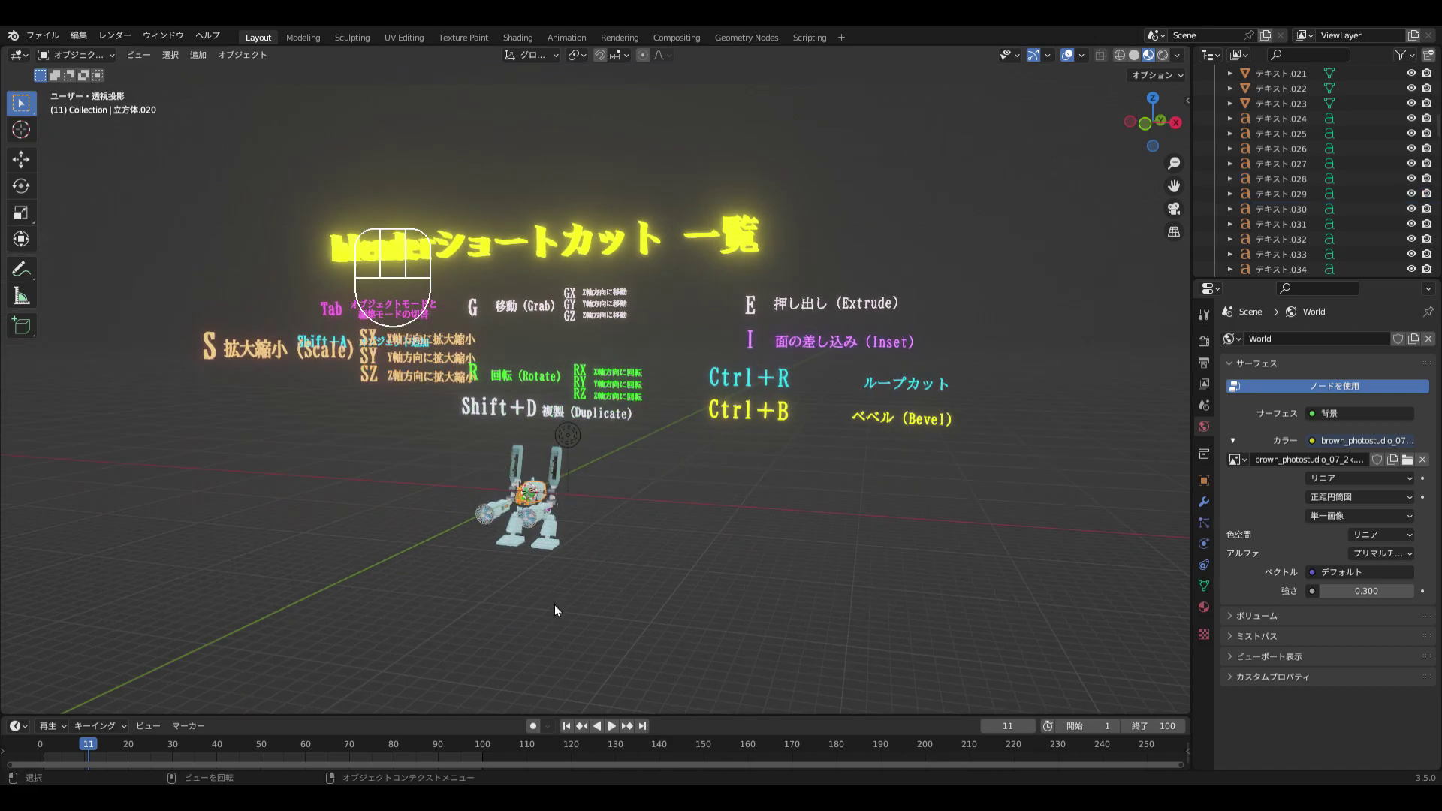
pyautogui.press('KP_Decimal')
pyautogui.moveTo(570, 612); pyautogui.dragTo(1041, 637)
pyautogui.moveTo(833, 596); pyautogui.dragTo(1086, 557)
pyautogui.press('space')
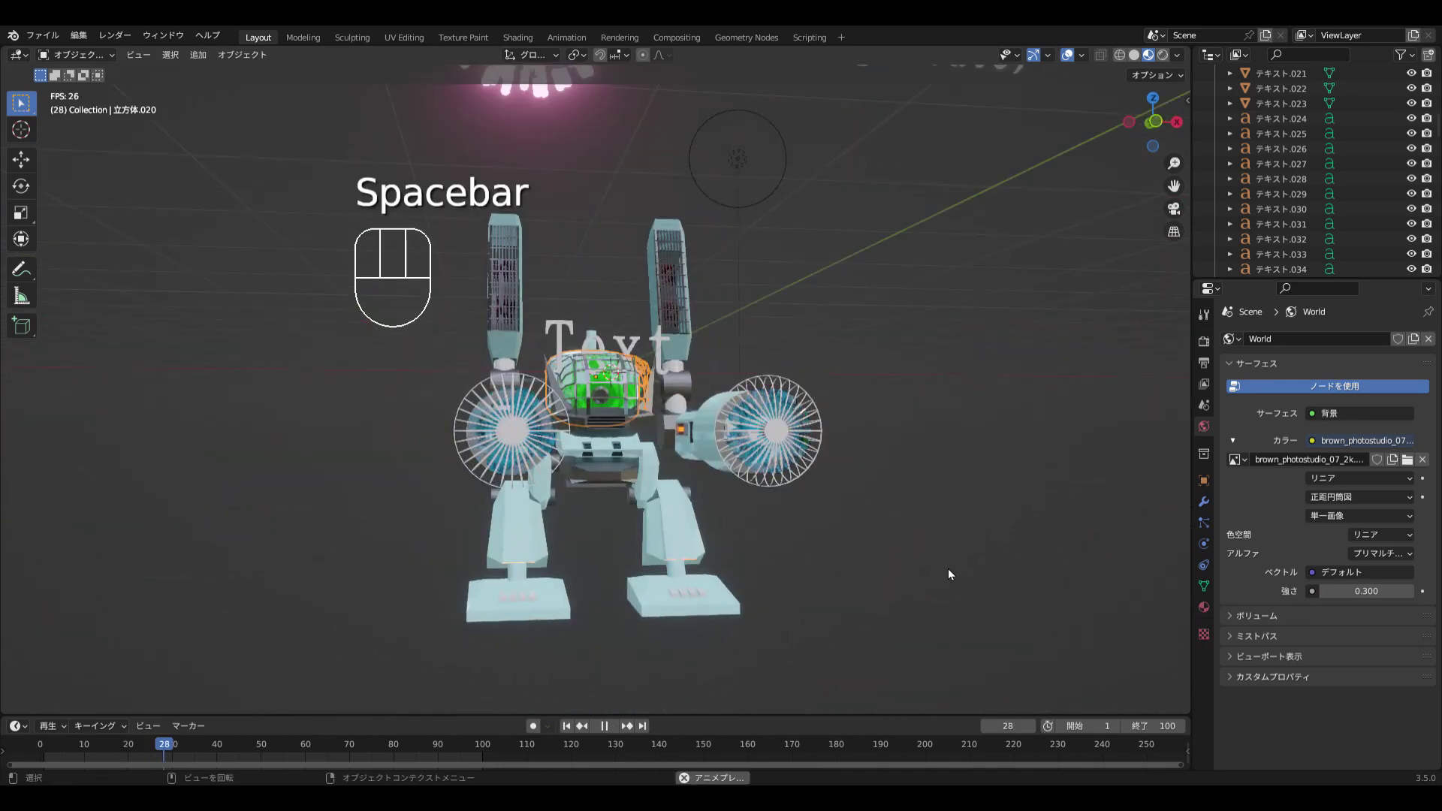